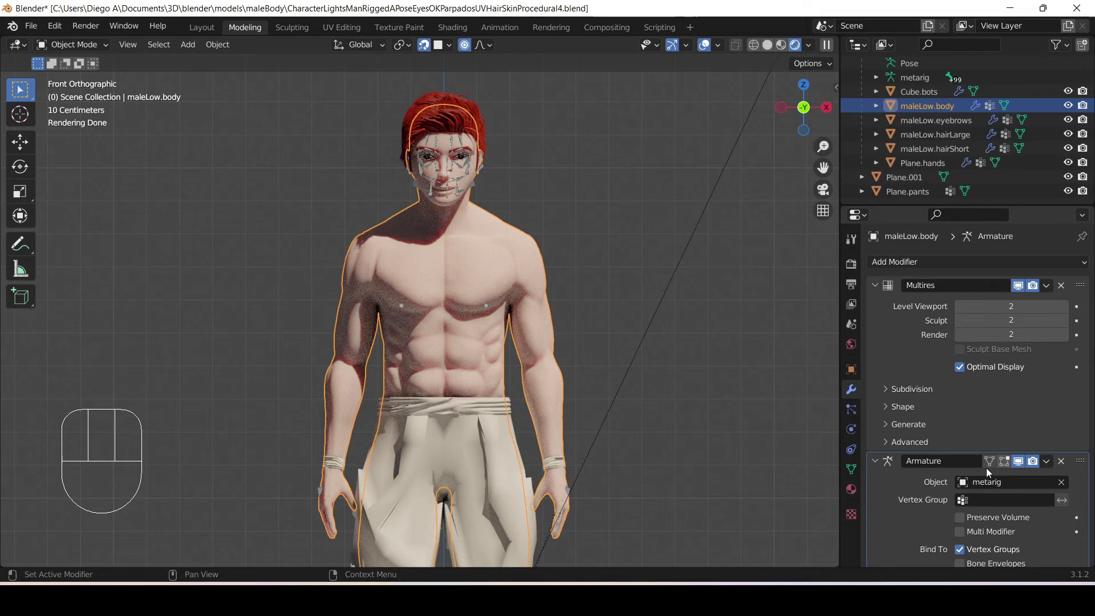
Step: Toggle the body mesh through Edit Mode, then make metarig the active object for posing
left_click(778, 49)
left_click(481, 232)
key("Tab")
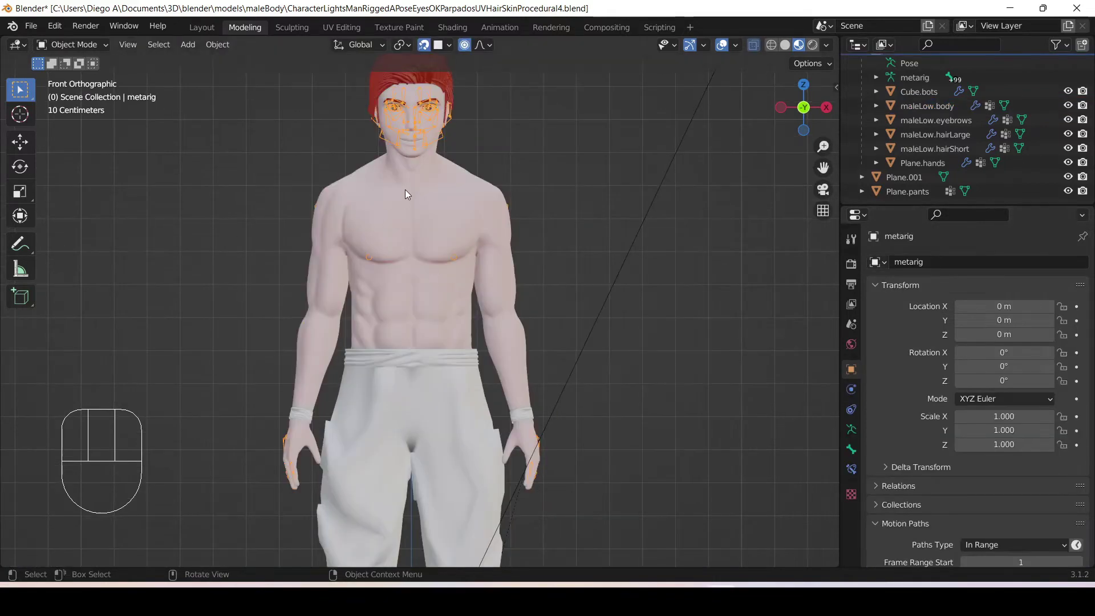
left_click(405, 188)
key("Tab")
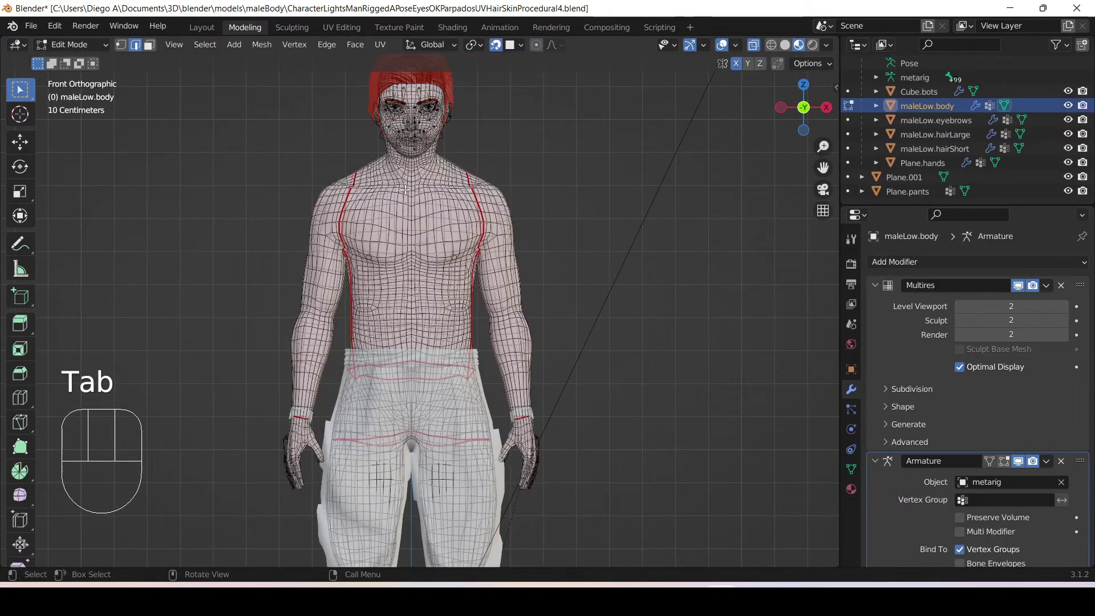
key("Tab")
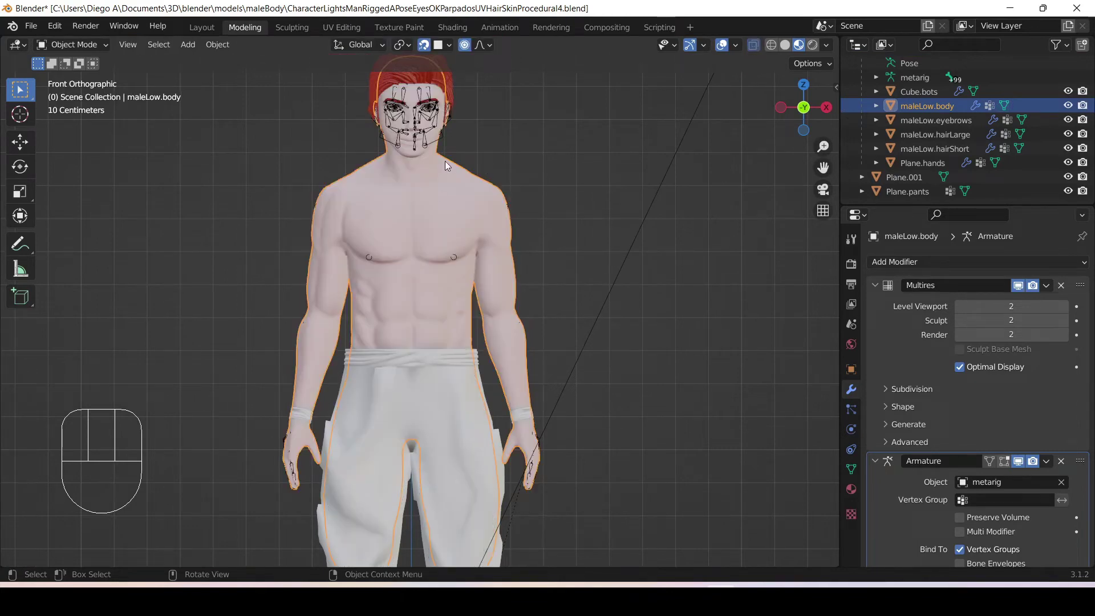
left_click(427, 127)
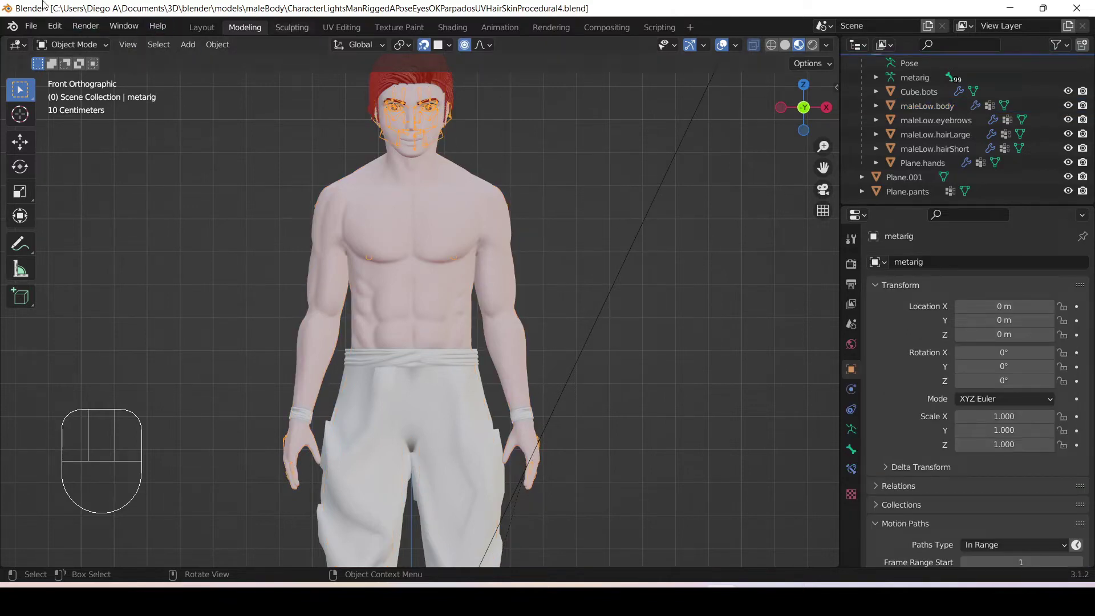
Step: In Pose Mode rotate upper_arm.L outward, then select the body to check its deformation
left_click_drag(92, 51, 85, 101)
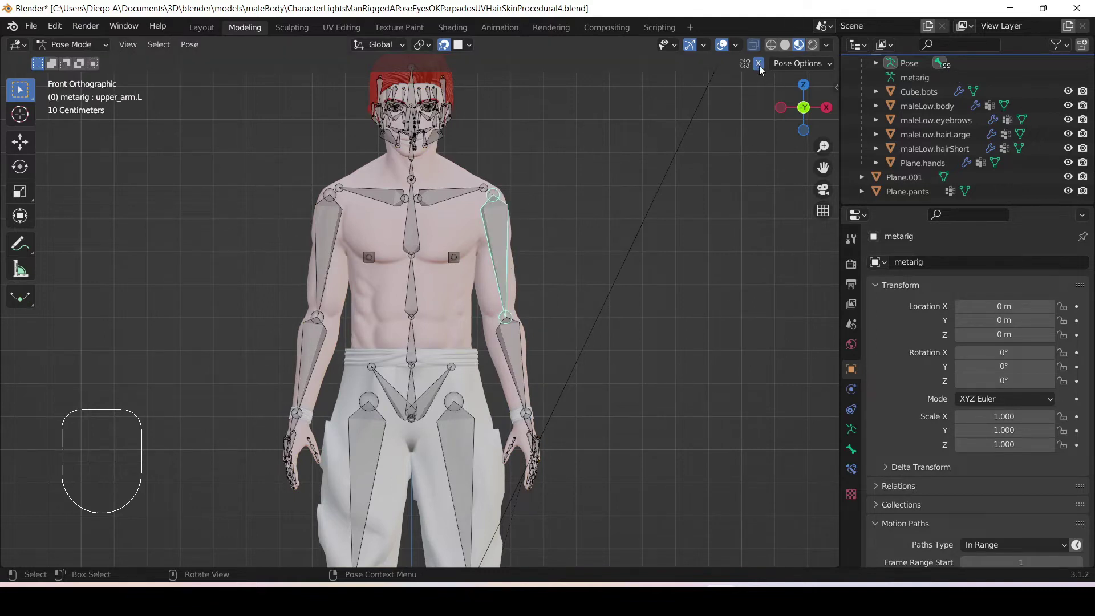
left_click(763, 70)
left_click_drag(716, 163, 727, 160)
key("r")
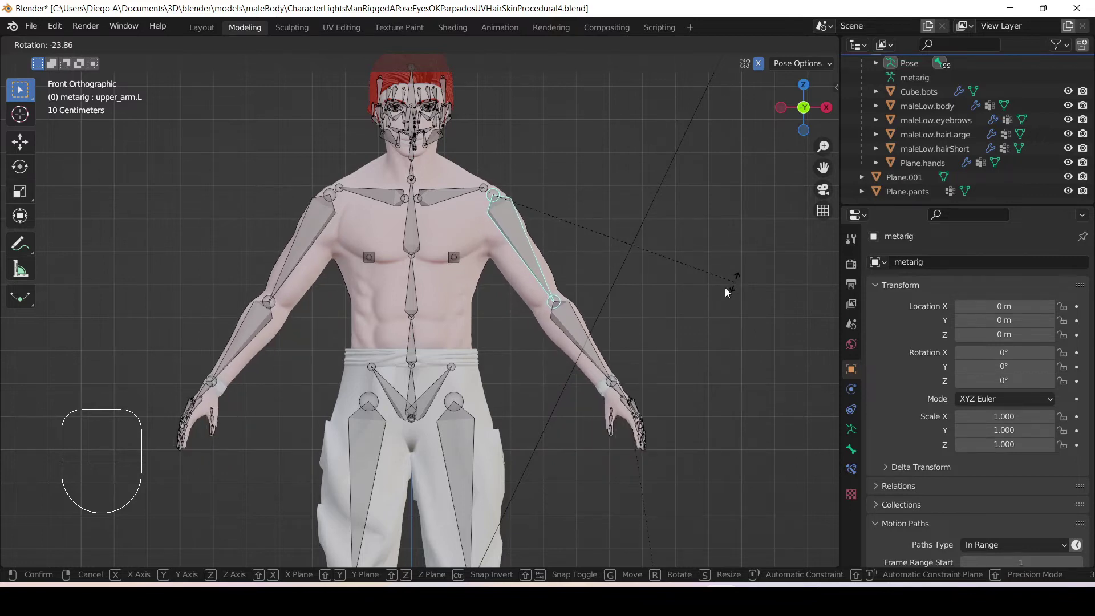
left_click_drag(84, 49, 79, 62)
left_click(428, 214)
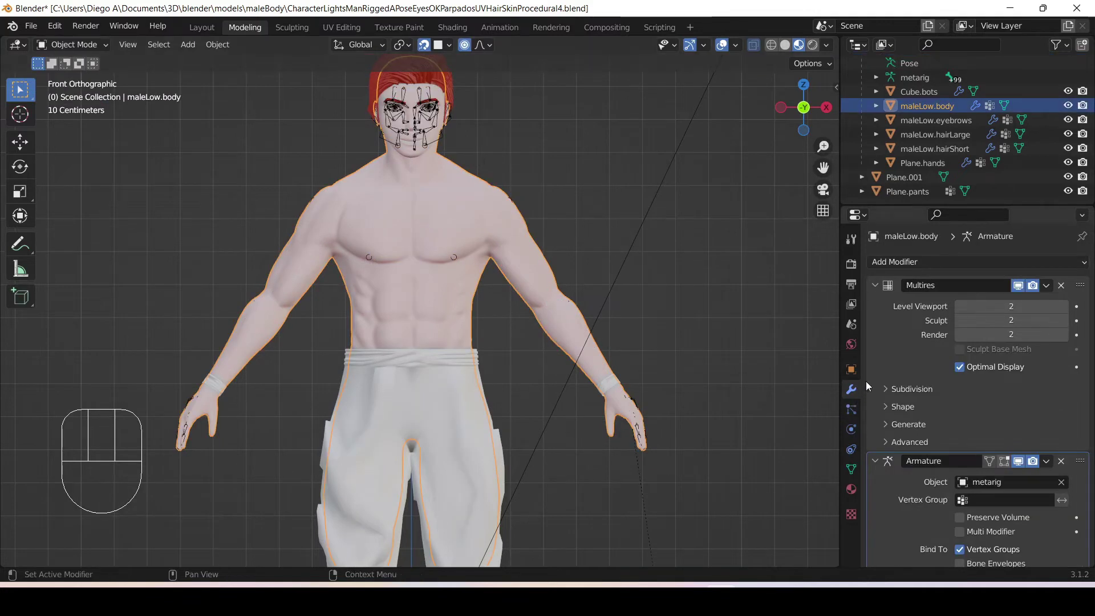
Step: Collapse Multires, move Armature above it, duplicate it as Armature.001 and remove the original
left_click(876, 274)
left_click_drag(1085, 290, 425, 114)
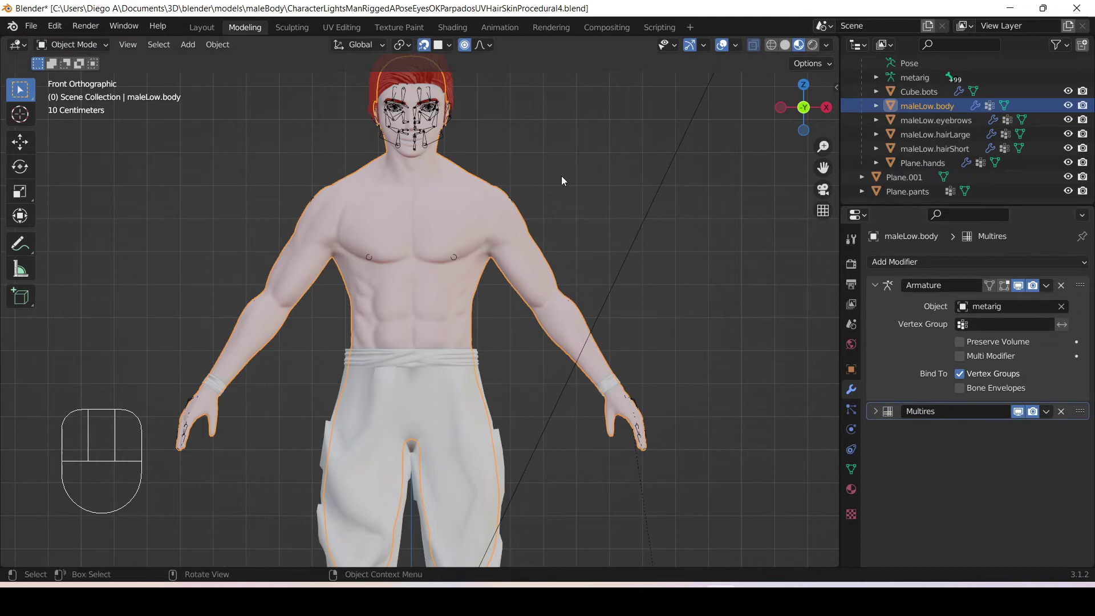
left_click_drag(1049, 284, 1008, 354)
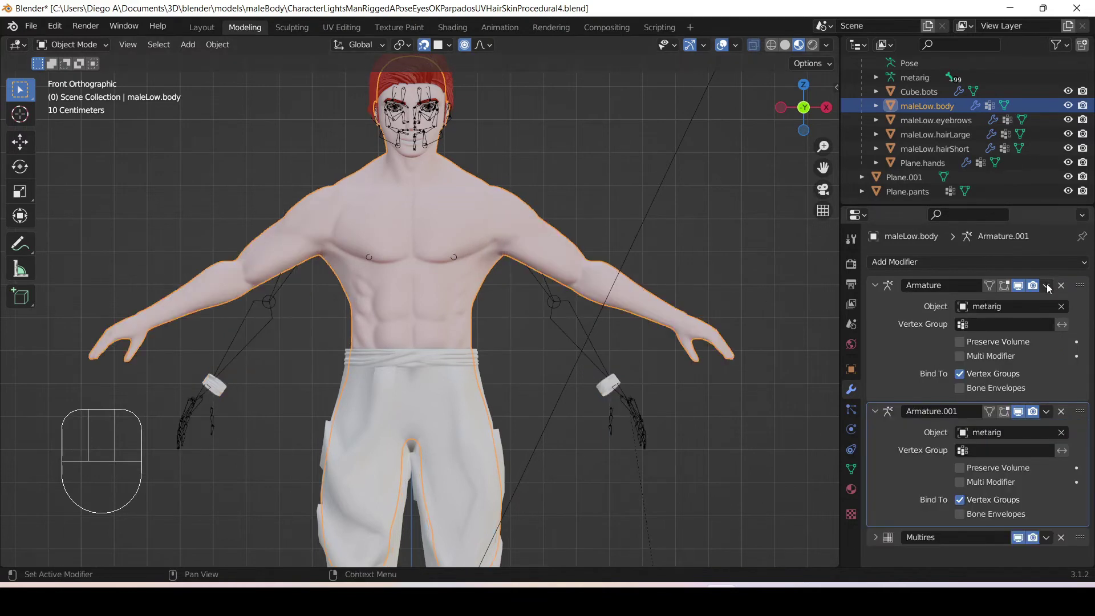
left_click_drag(1048, 285, 508, 159)
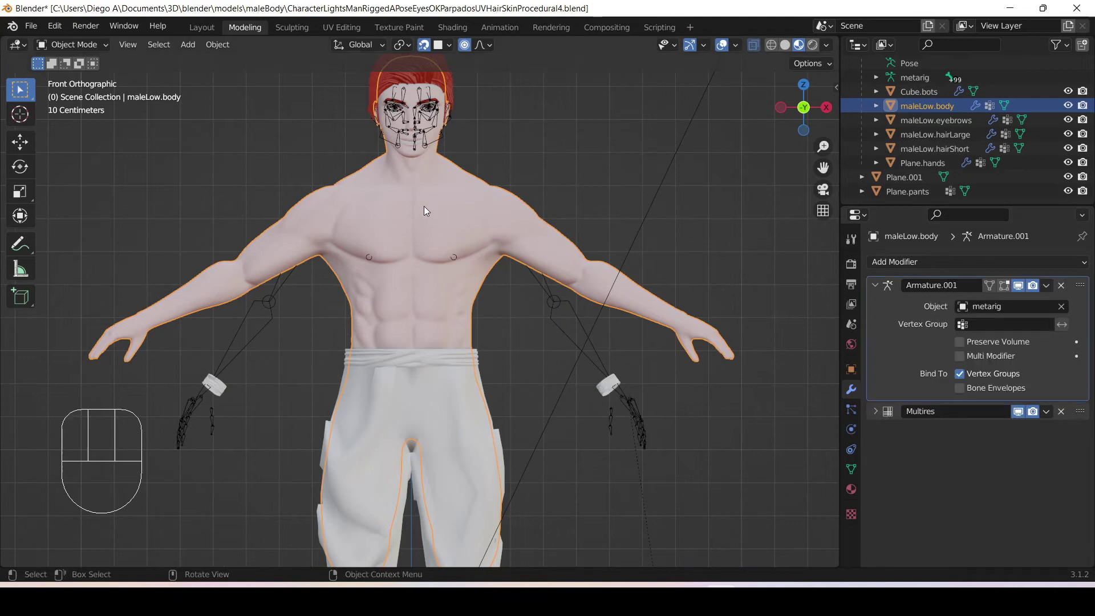
Step: Refresh the body through Edit Mode, then return metarig to Pose Mode with upper_arm.L active
key("Tab")
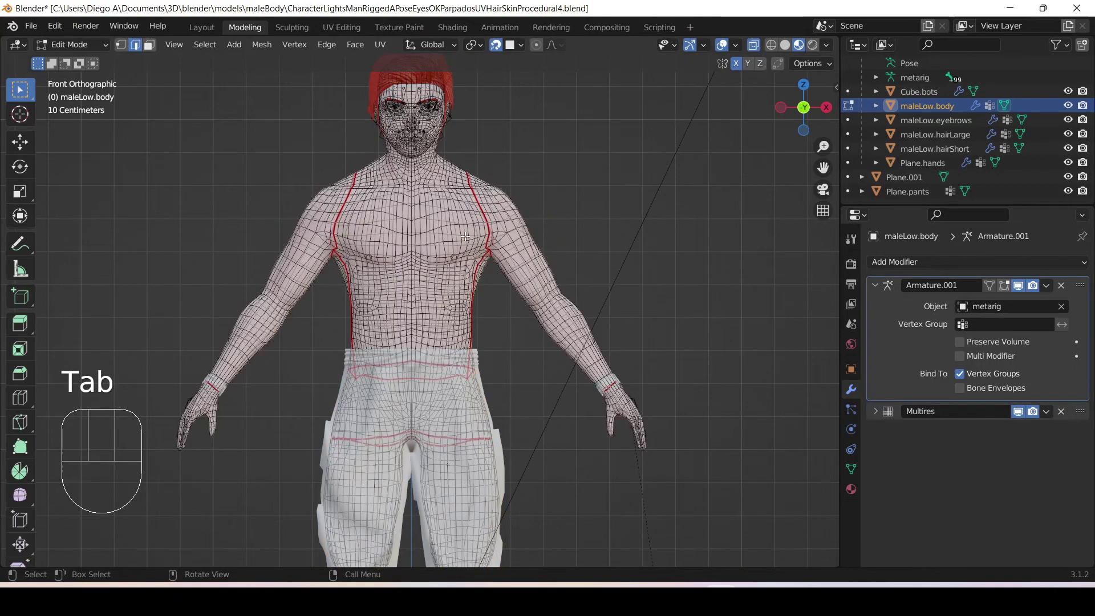
key("Tab")
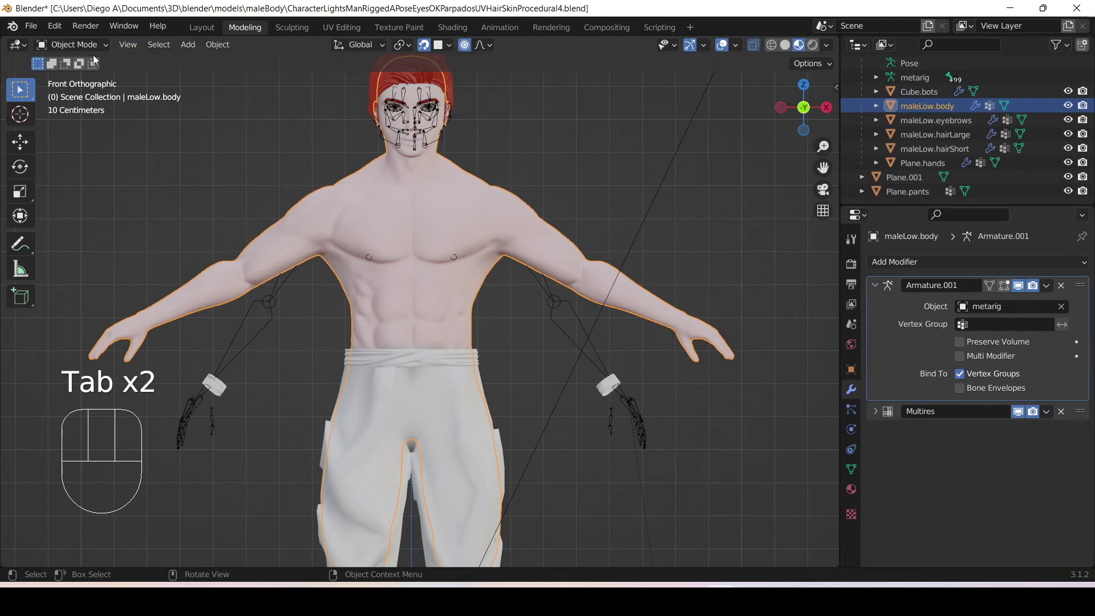
left_click(259, 313)
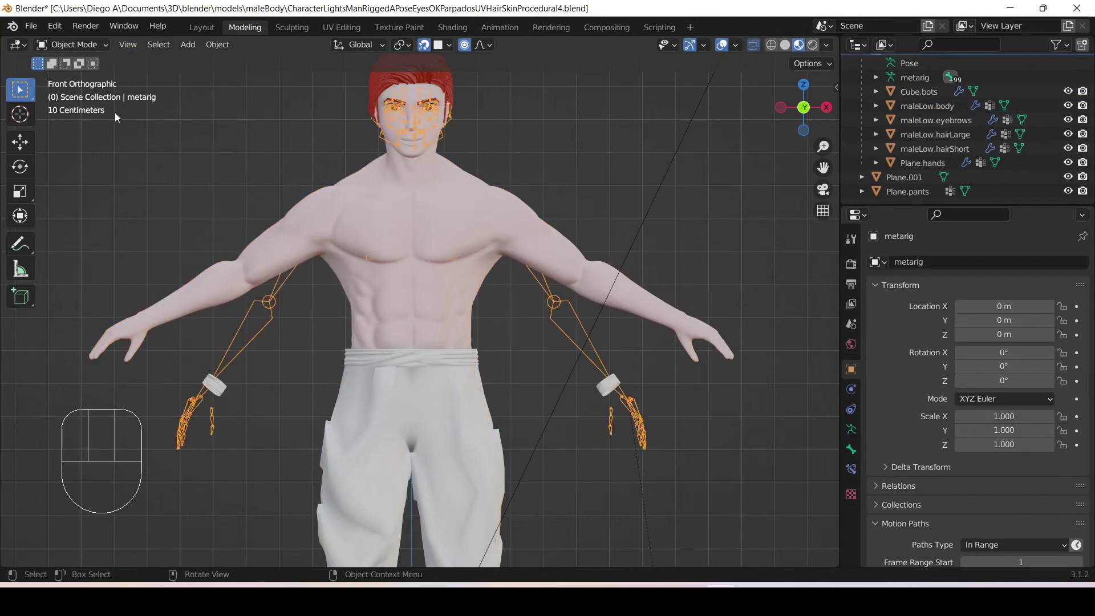
left_click_drag(88, 54, 81, 92)
key("ctrl+a")
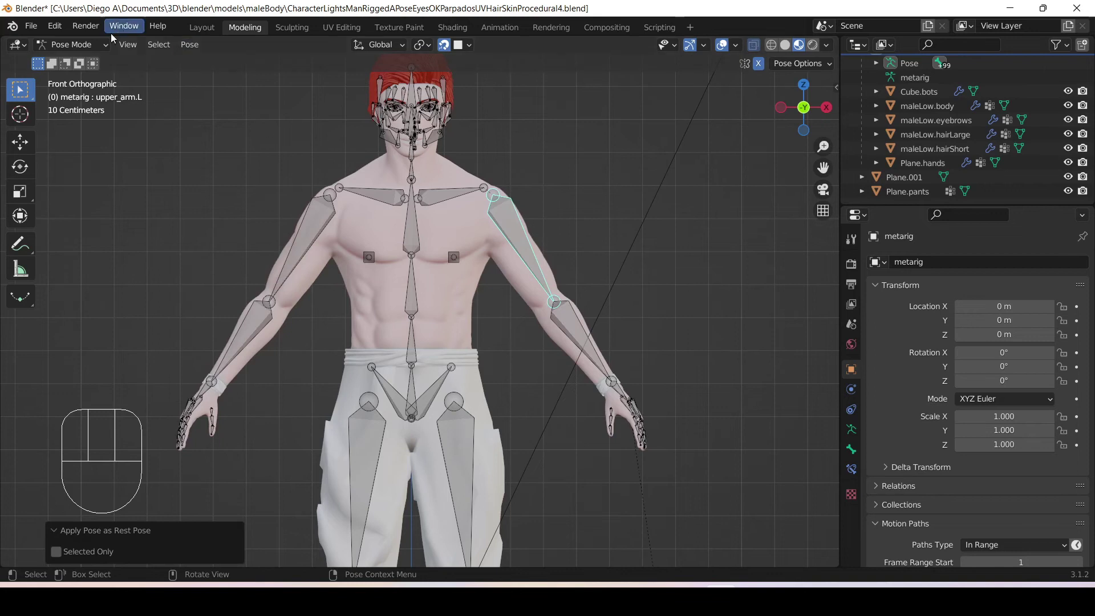
Step: Toggle the body through Edit Mode and view it from front orthographic with the arm following the rig
left_click_drag(76, 48, 83, 69)
left_click(347, 214)
key("Tab")
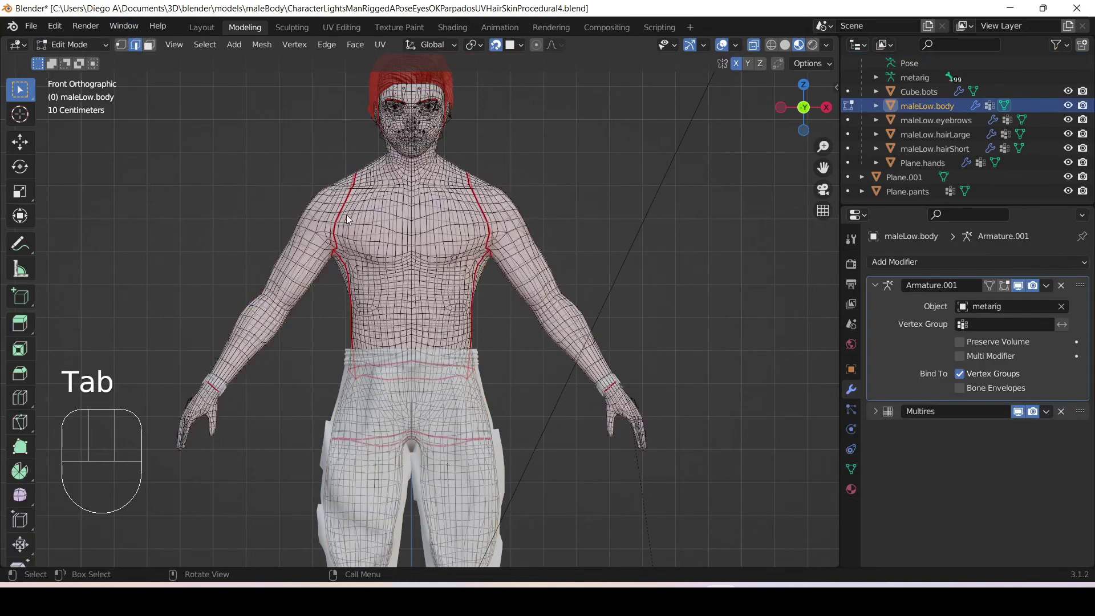
key("Tab")
key("Tab")
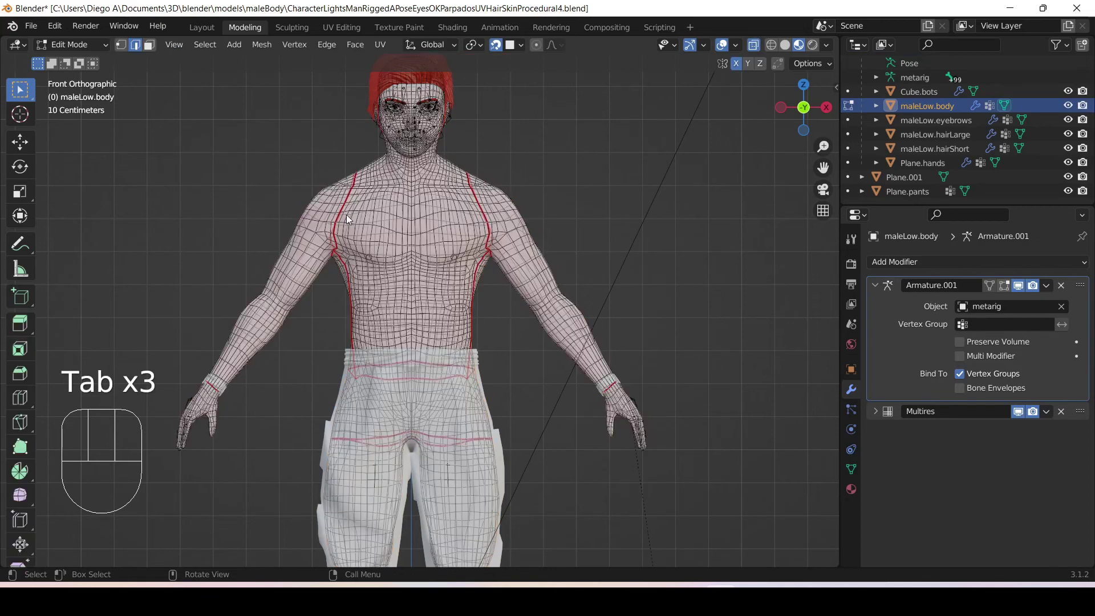
key("Tab")
left_click_drag(365, 291, 506, 312)
key("KP_1")
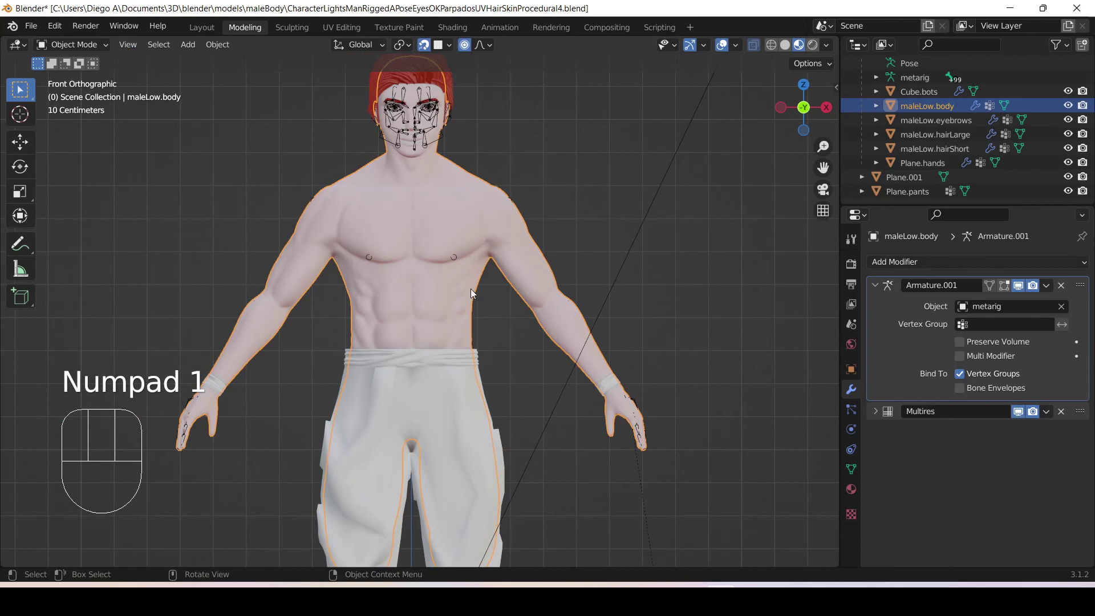